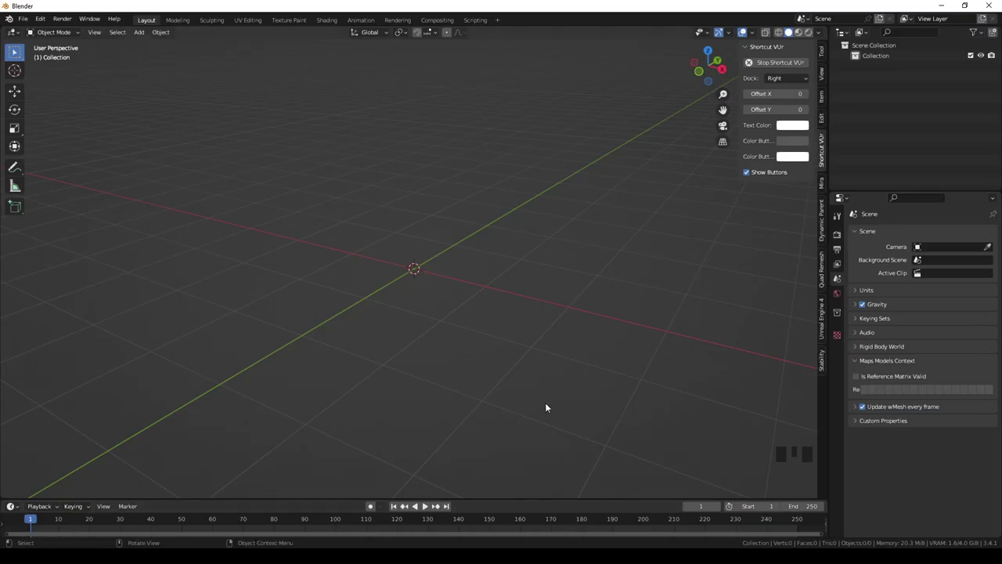
# - Add a cube and give it a Subdivision modifier at viewport level 2 for a rounded tube
pyautogui.press('shift+a')
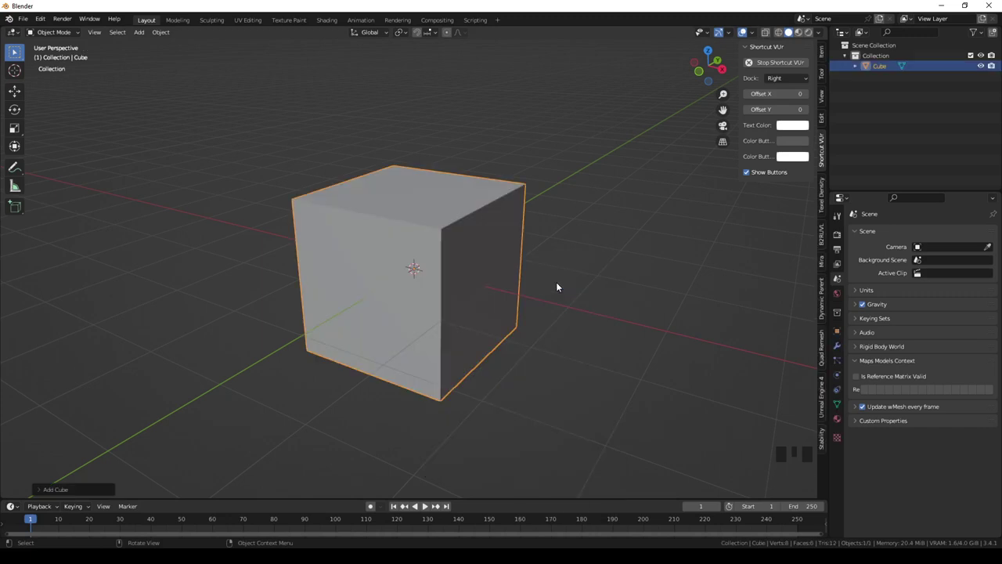
pyautogui.press('ctrl+3')
pyautogui.click(838, 349)
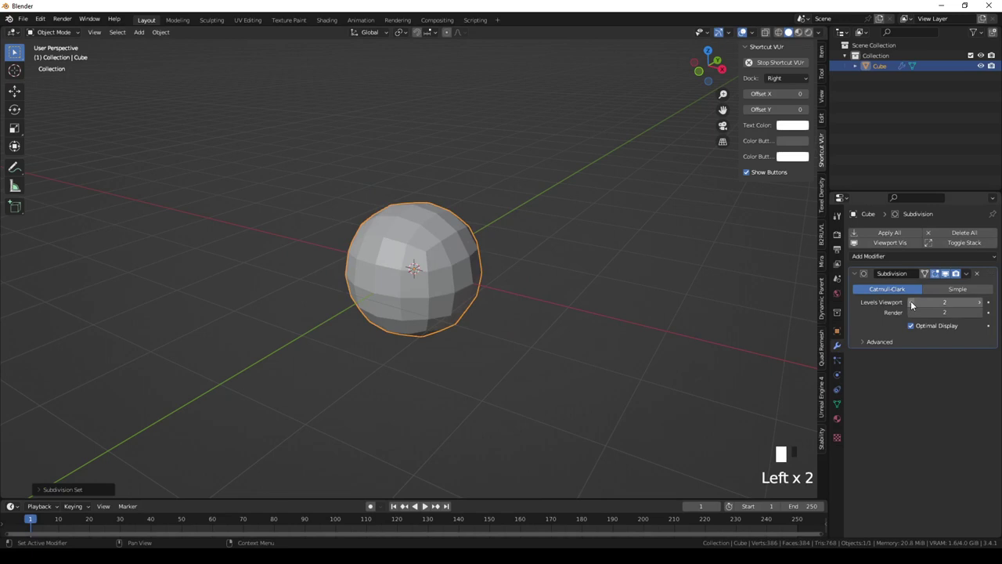
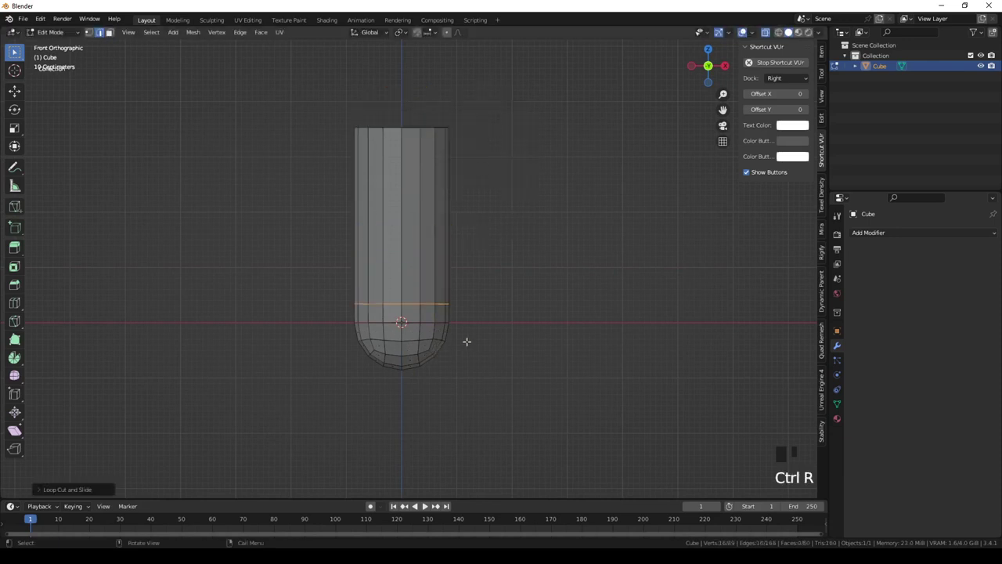
# - Add an Empty at the origin and give the tube a Mirror modifier
pyautogui.press('Tab')
pyautogui.press('shift+a')
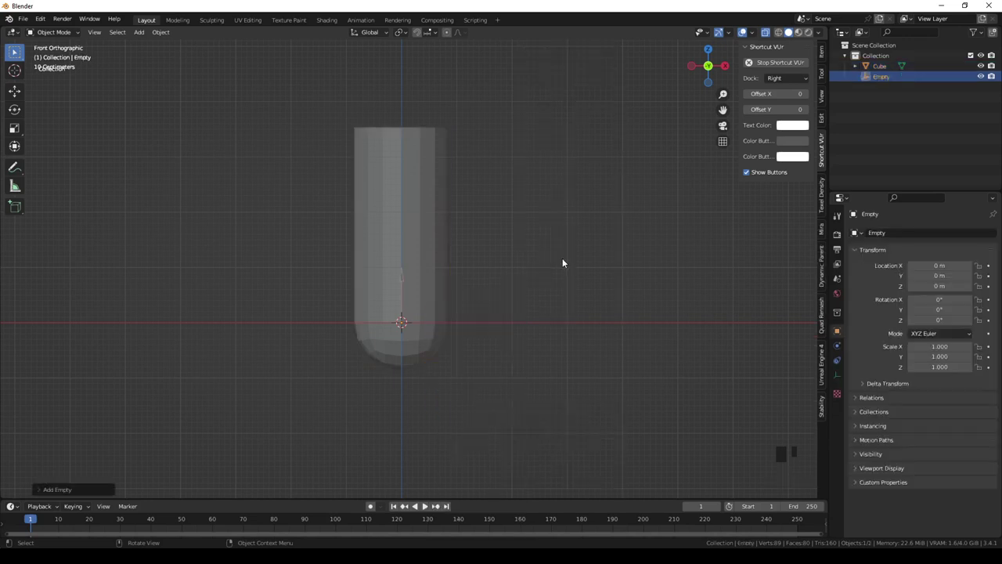
pyautogui.press('r')
pyautogui.click(417, 271)
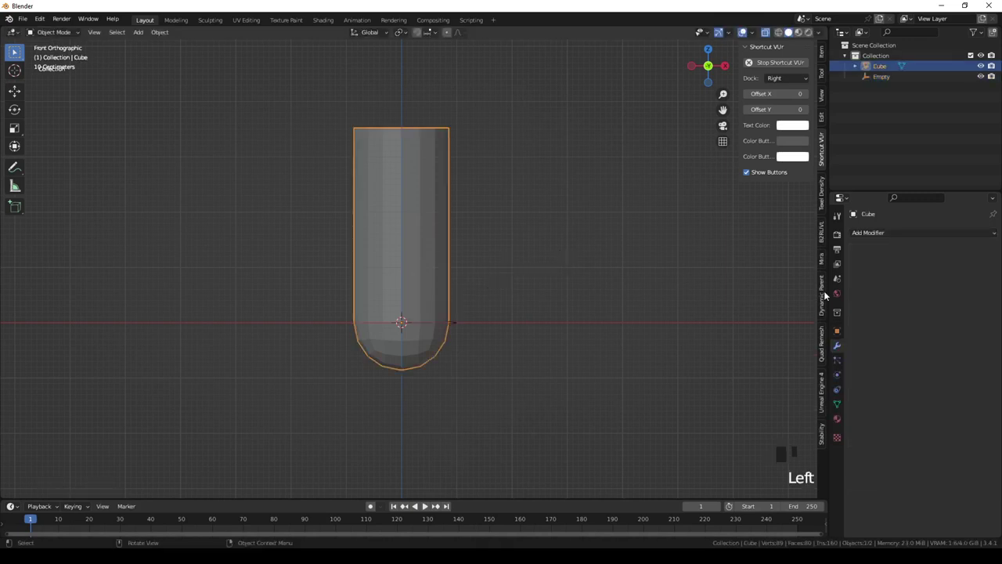
pyautogui.click(876, 238)
pyautogui.moveTo(803, 357); pyautogui.dragTo(953, 270)
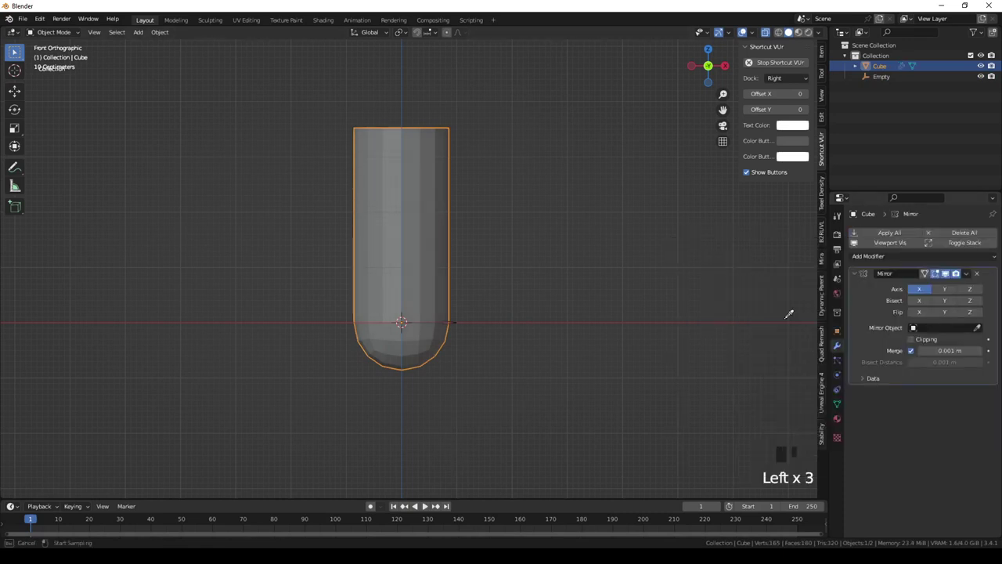
# - Set the Empty as the mirror object and rotate it 45° on Y to form the elbow
pyautogui.moveTo(516, 319); pyautogui.dragTo(445, 330)
pyautogui.click(445, 330)
pyautogui.moveTo(483, 337); pyautogui.dragTo(613, 356)
pyautogui.press('r')
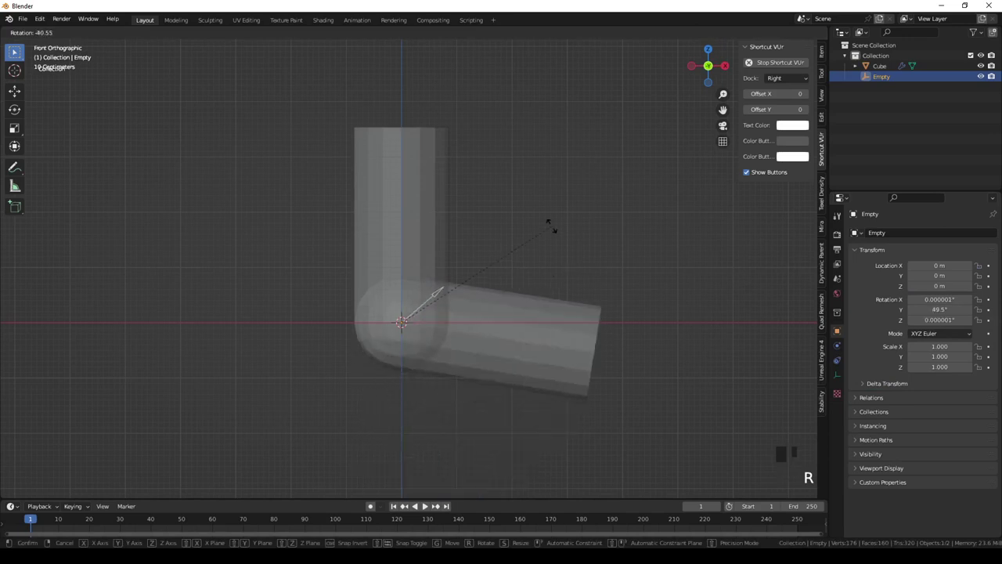
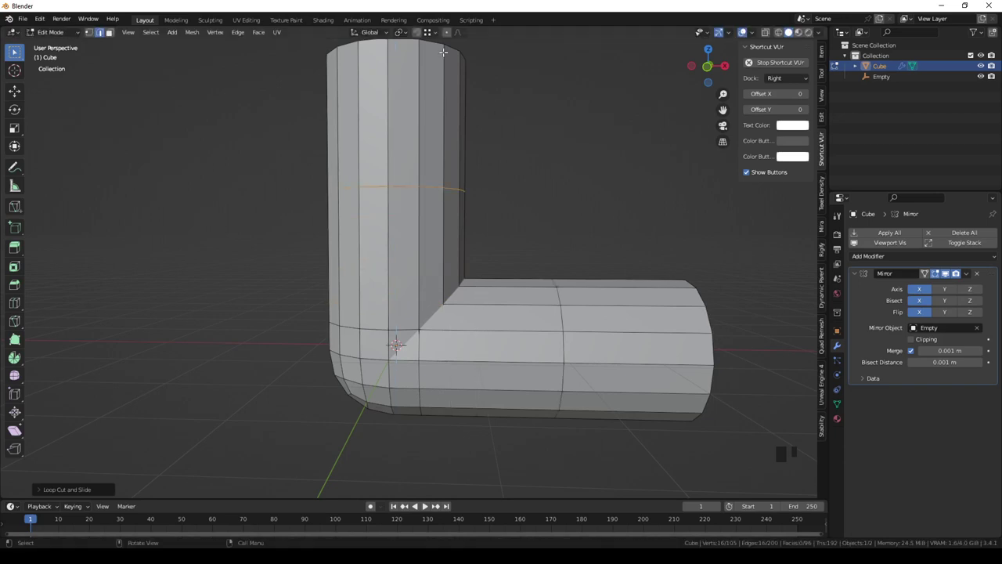
# - Add an extra edge loop along the upright arm and return to Object Mode
pyautogui.moveTo(434, 33); pyautogui.dragTo(953, 270)
pyautogui.scroll(-3)
pyautogui.moveTo(953, 270); pyautogui.dragTo(545, 242)
pyautogui.press('Tab')
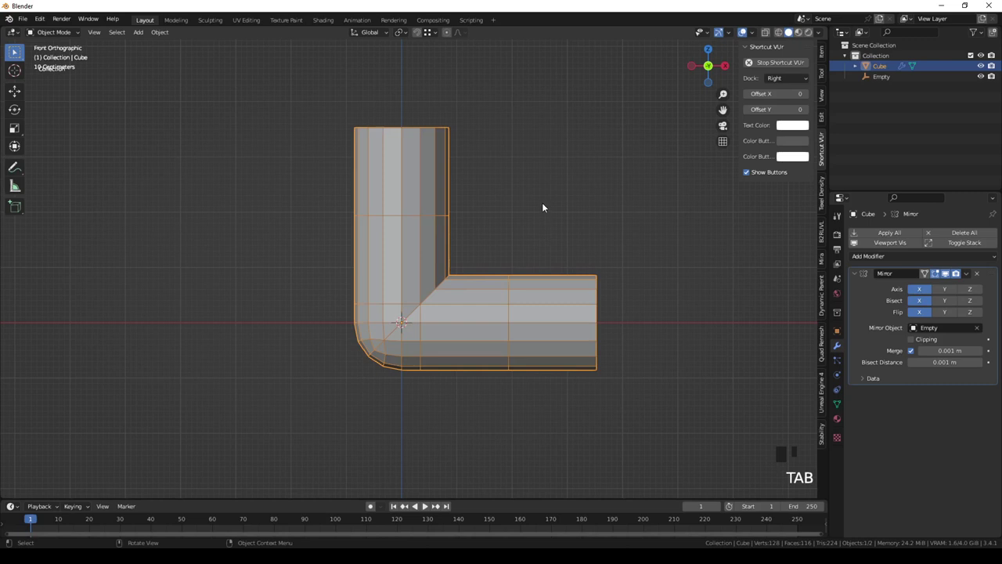
# - Duplicate the pipe elbow as a spare copy, undoing the attempted rotation of the copy
pyautogui.press('shift+d')
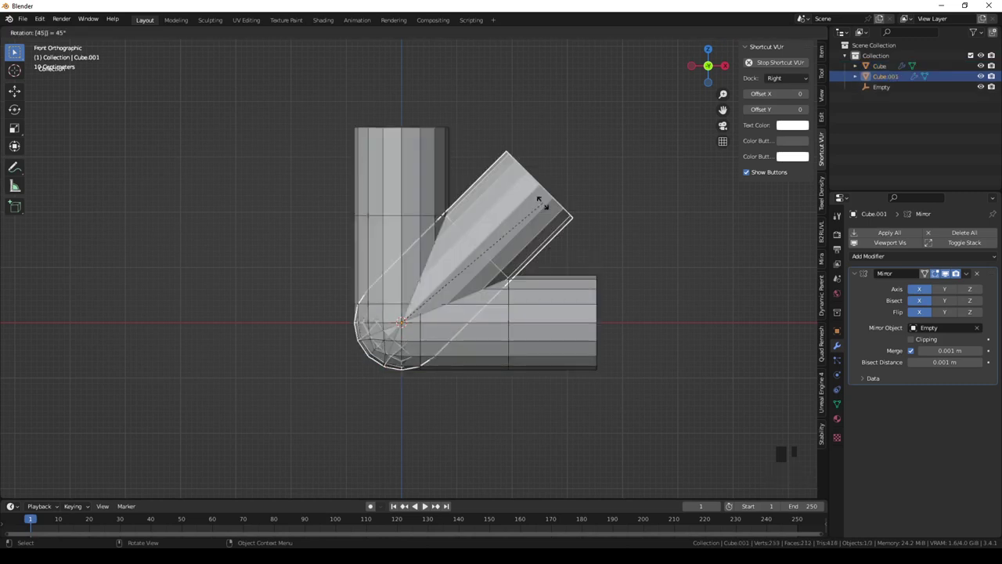
pyautogui.moveTo(983, 279); pyautogui.dragTo(586, 236)
pyautogui.press('ctrl+z')
pyautogui.press('ctrl+z')
pyautogui.press('r')
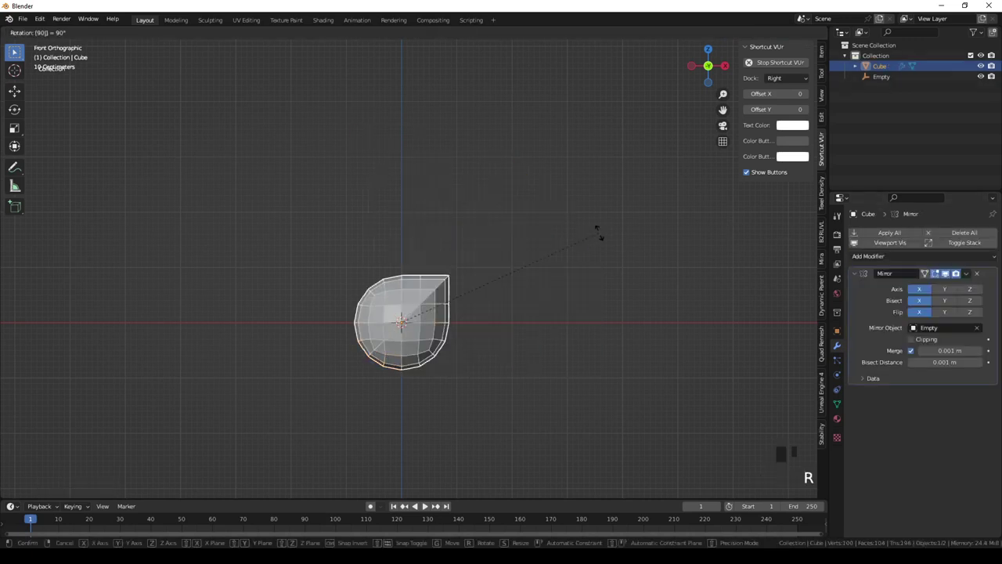
pyautogui.press('shift+d')
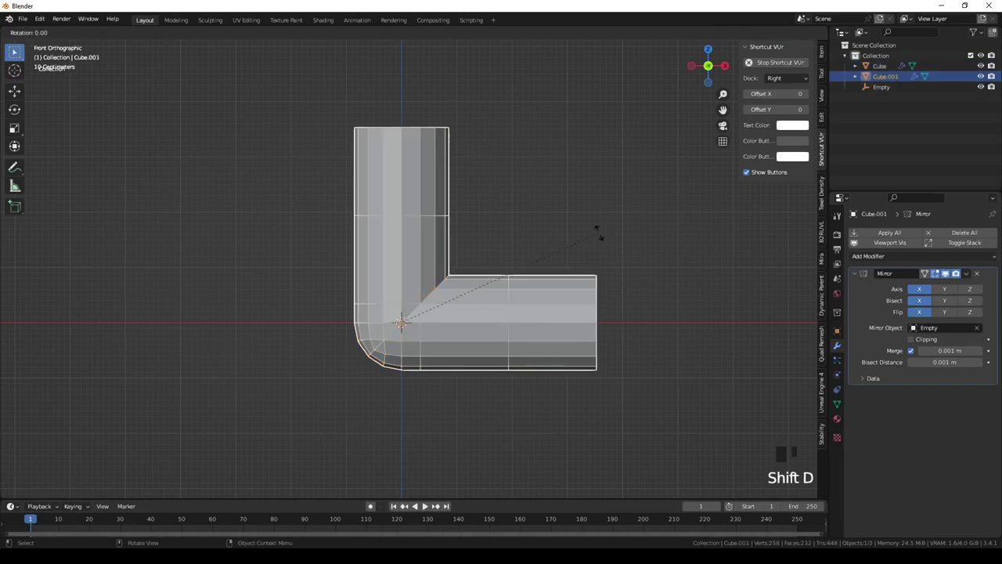
# - Select the original pipe's end loop and extend the horizontal arm to the right
pyautogui.click(979, 277)
pyautogui.press('g')
pyautogui.click(435, 254)
pyautogui.press('Tab')
# - Confirm the extension, add two loop cuts across the arm and dissolve the unwanted loops
pyautogui.press('g')
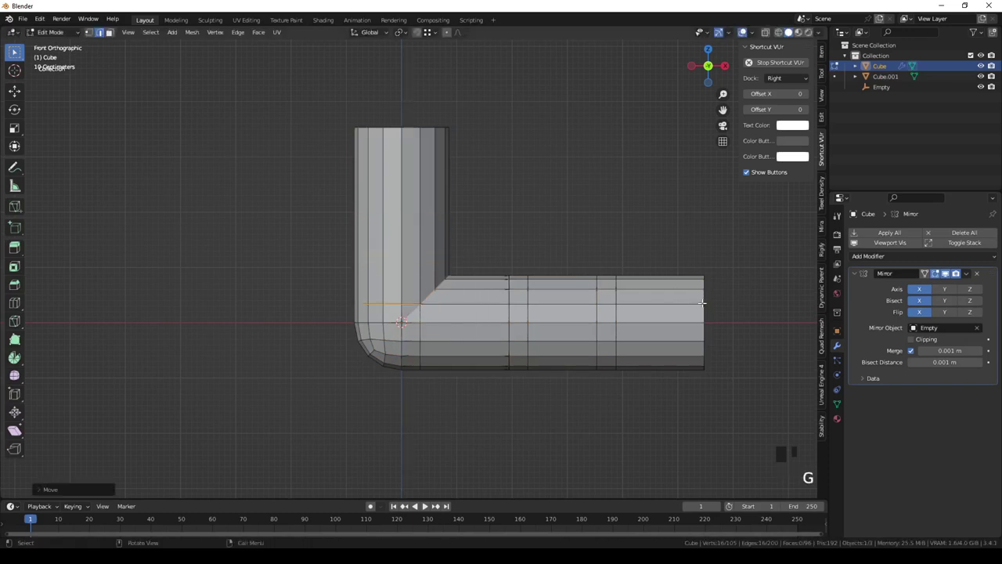
pyautogui.press('ctrl+r')
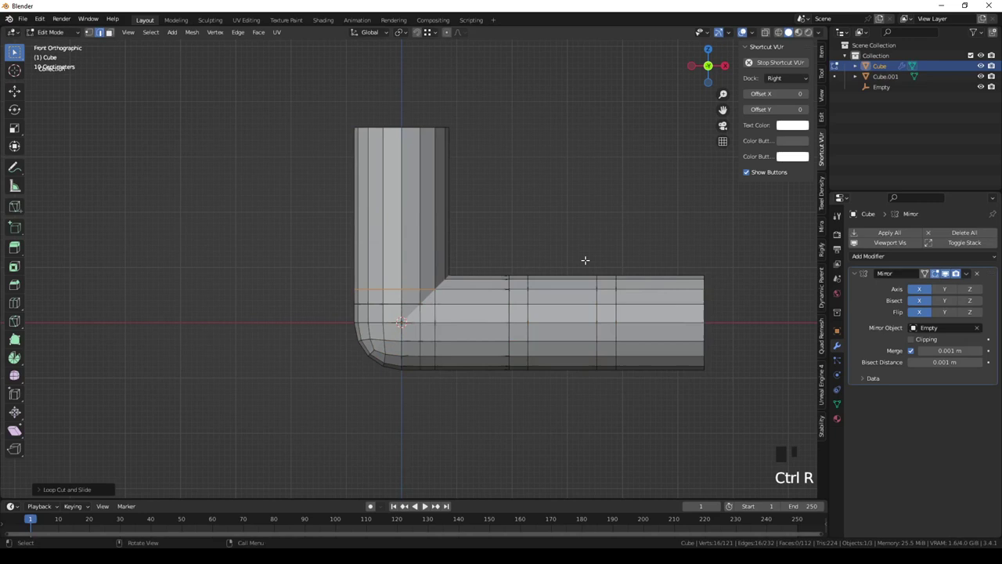
pyautogui.press('ctrl+r')
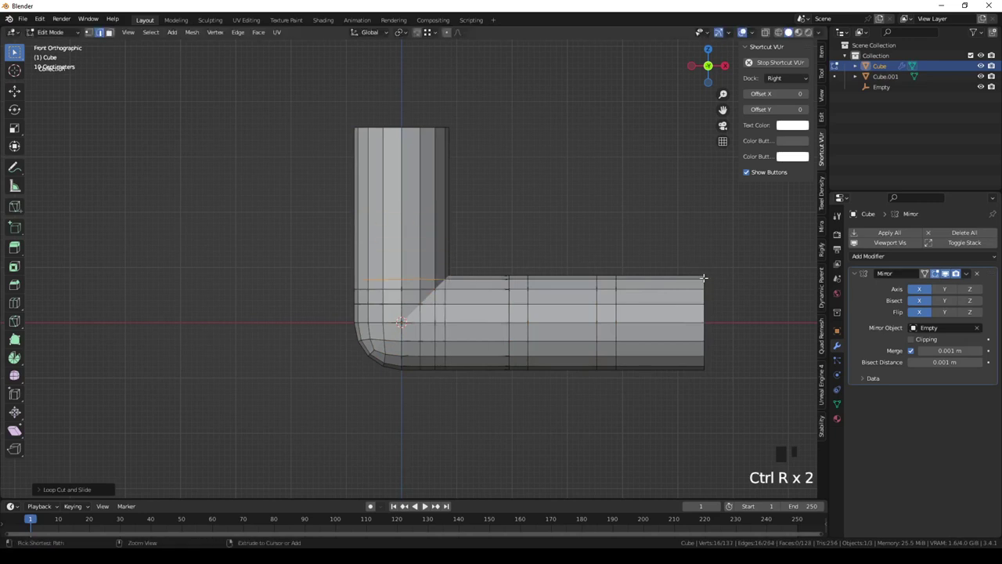
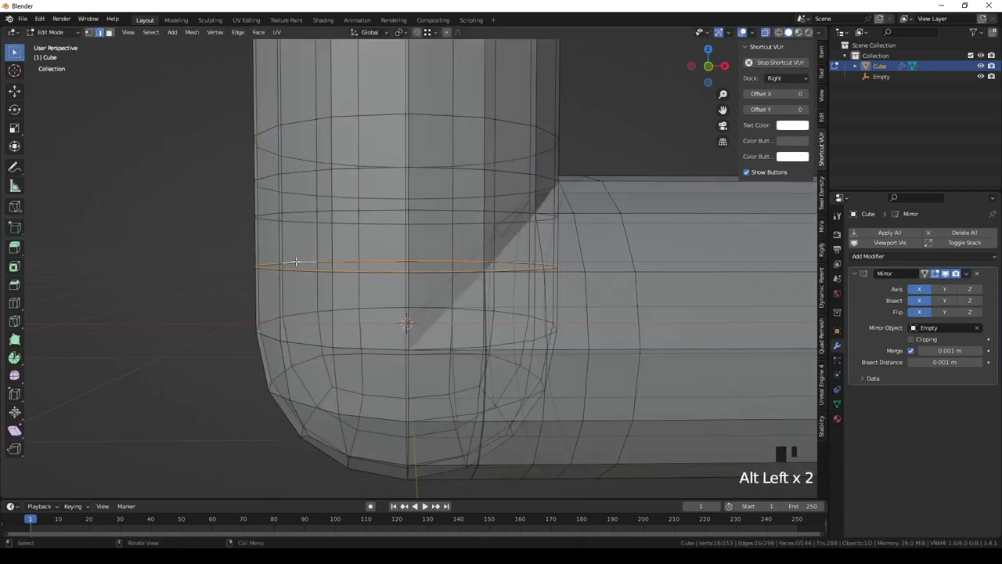
pyautogui.press('x')
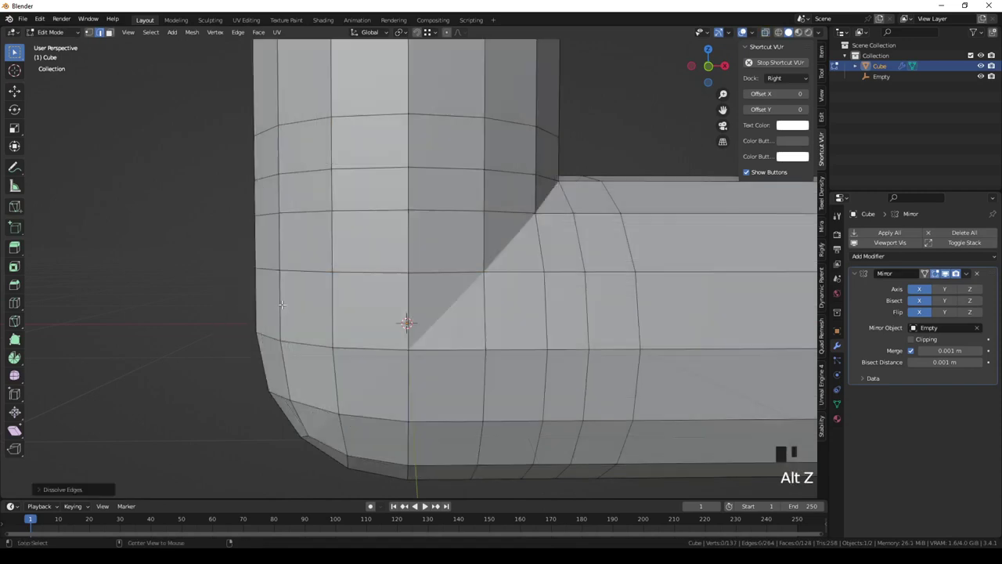
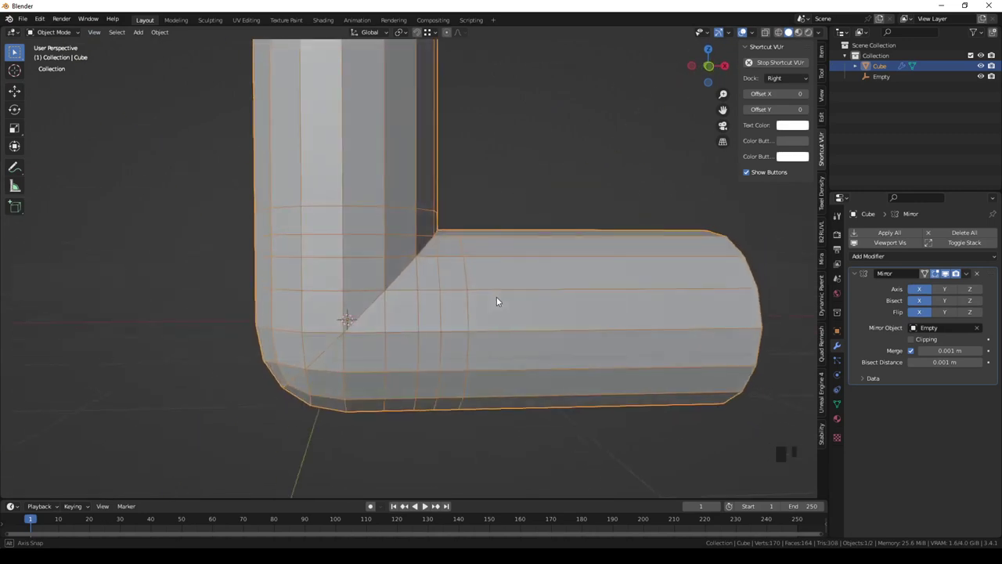
# - View the bend from the front and knife-cut a diagonal seam across the corner face
pyautogui.moveTo(478, 279); pyautogui.dragTo(476, 266)
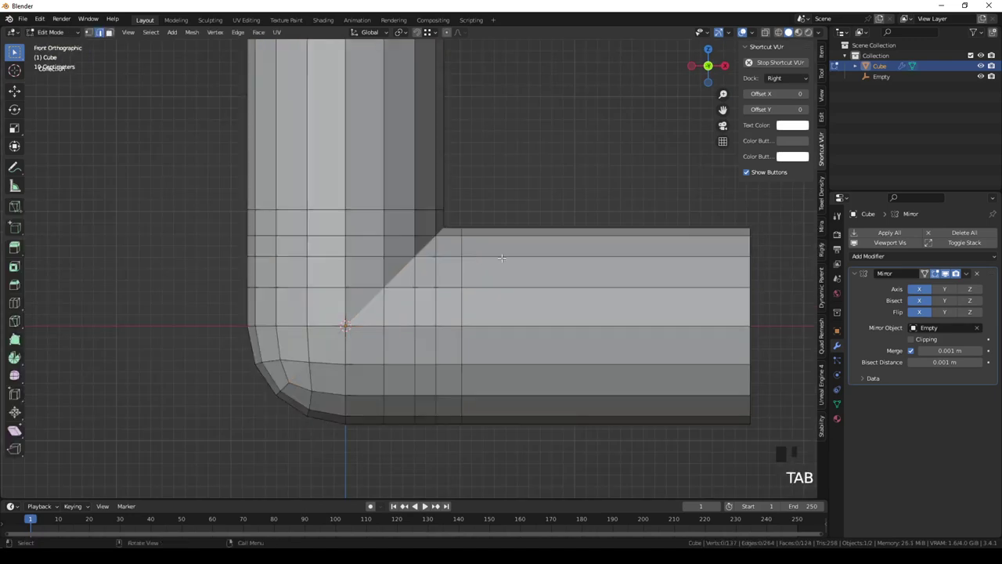
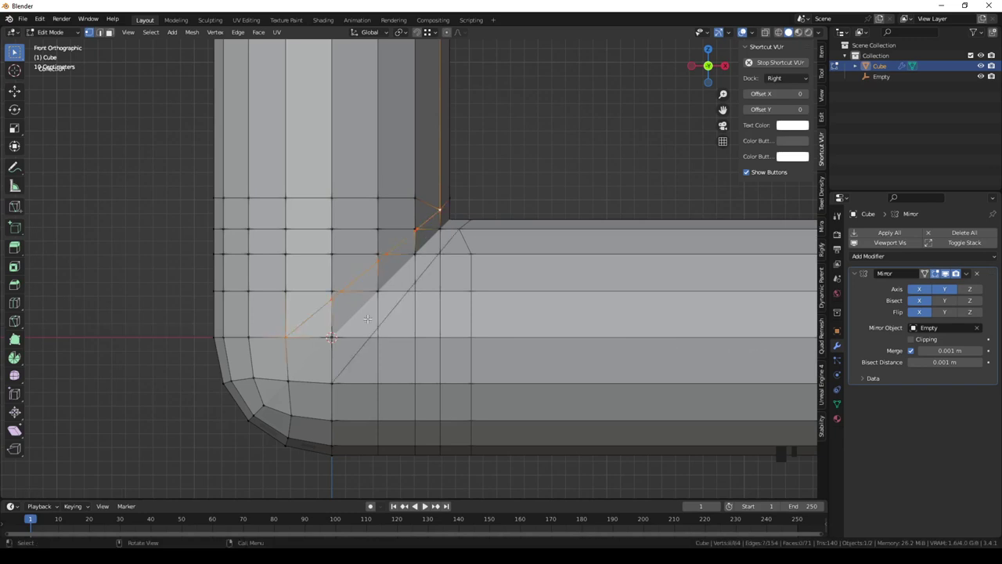
pyautogui.press('k')
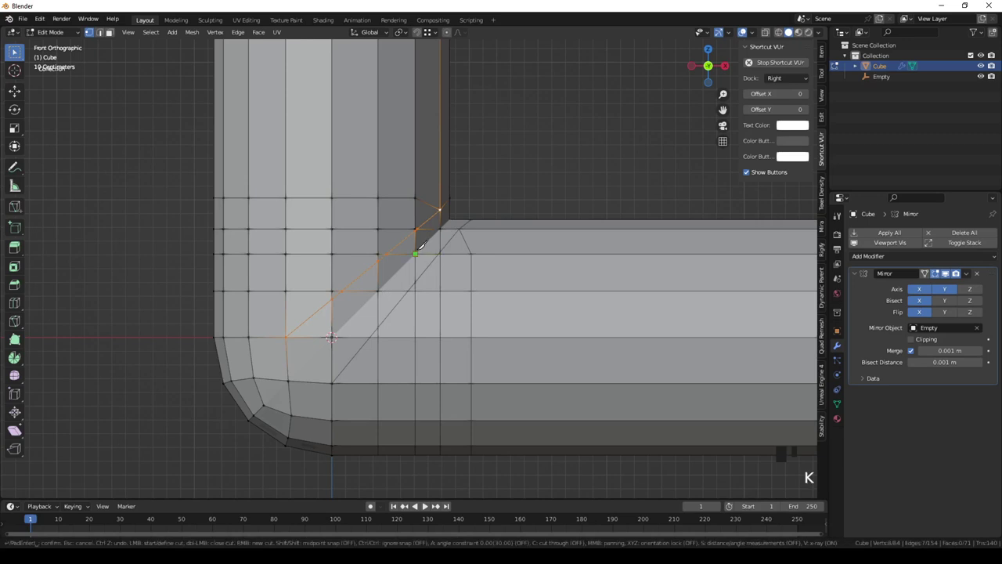
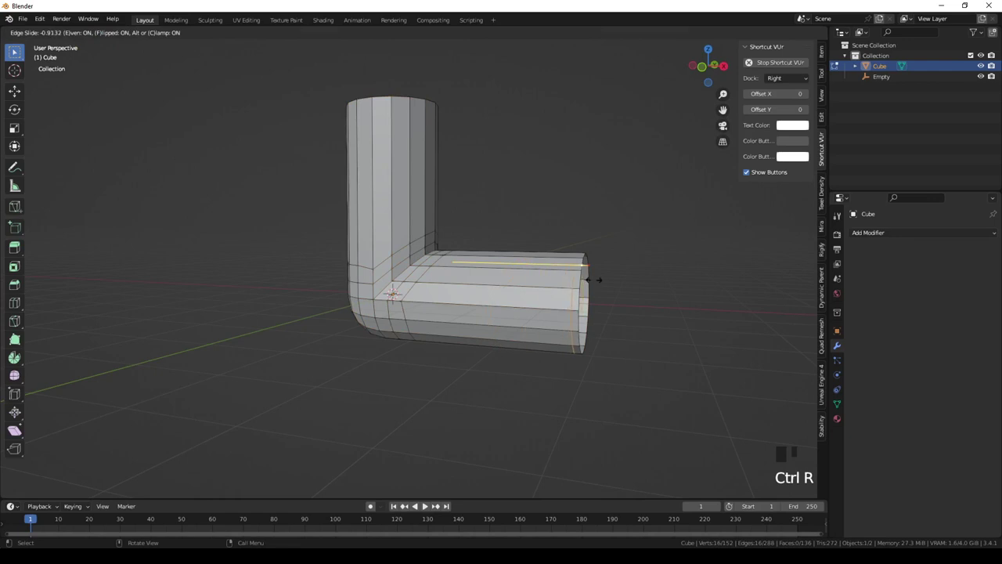
# - Add a support edge loop along the vertical arm near the pipe end
pyautogui.press('ctrl+r')
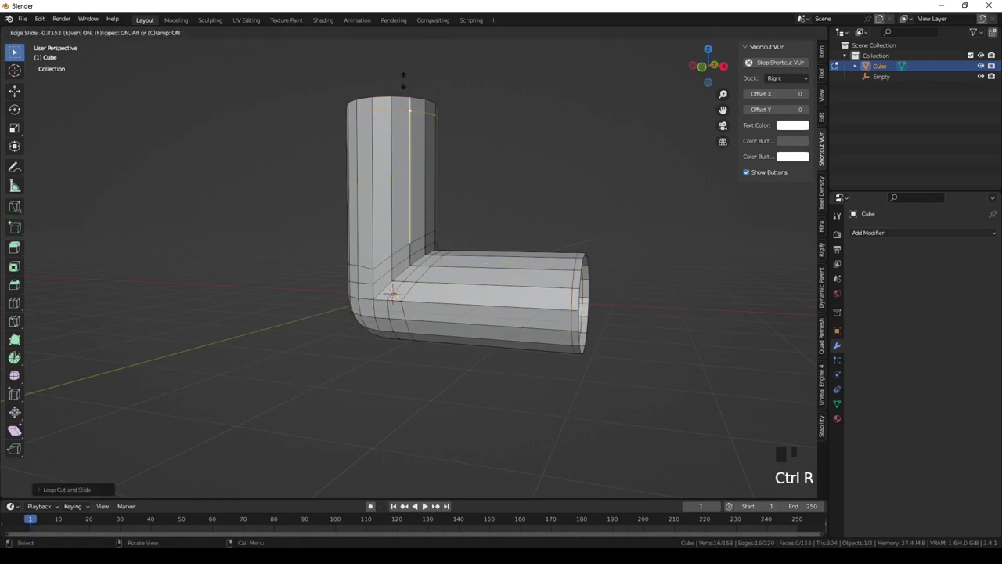
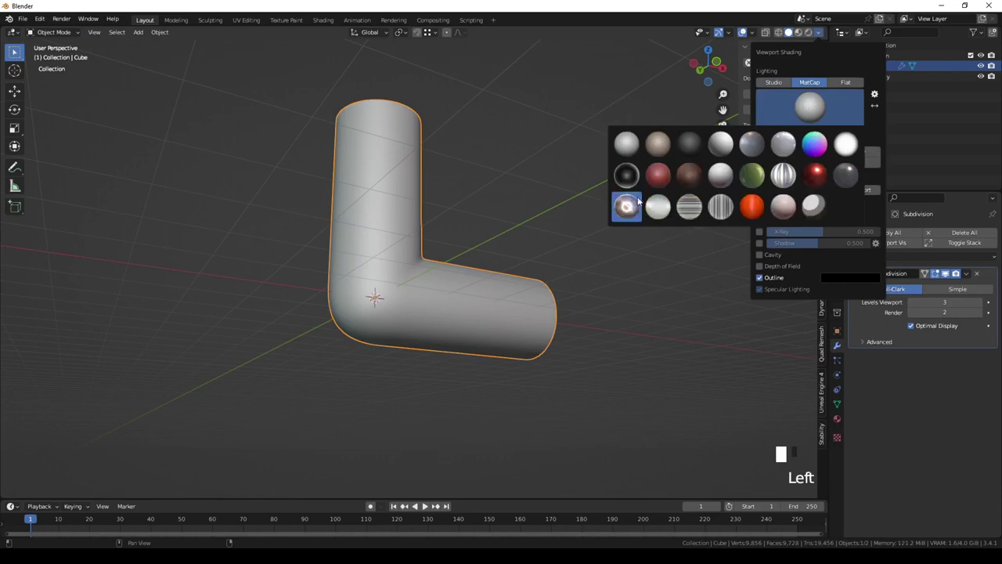
# - Display the elbow with a metallic matcap and shade it smooth
pyautogui.moveTo(491, 248); pyautogui.dragTo(461, 315)
pyautogui.rightClick(461, 315)
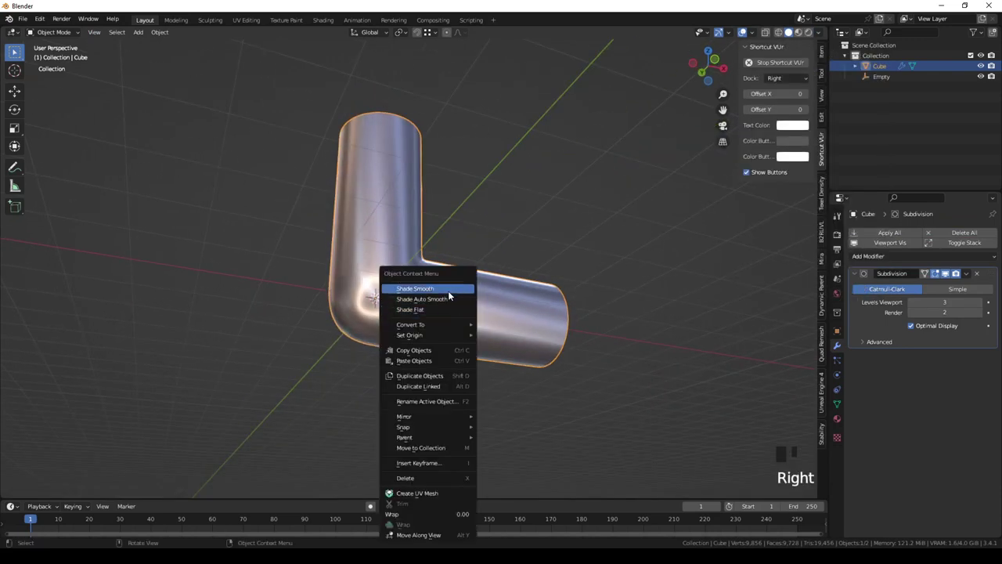
pyautogui.scroll(3)
pyautogui.moveTo(515, 300); pyautogui.dragTo(431, 380)
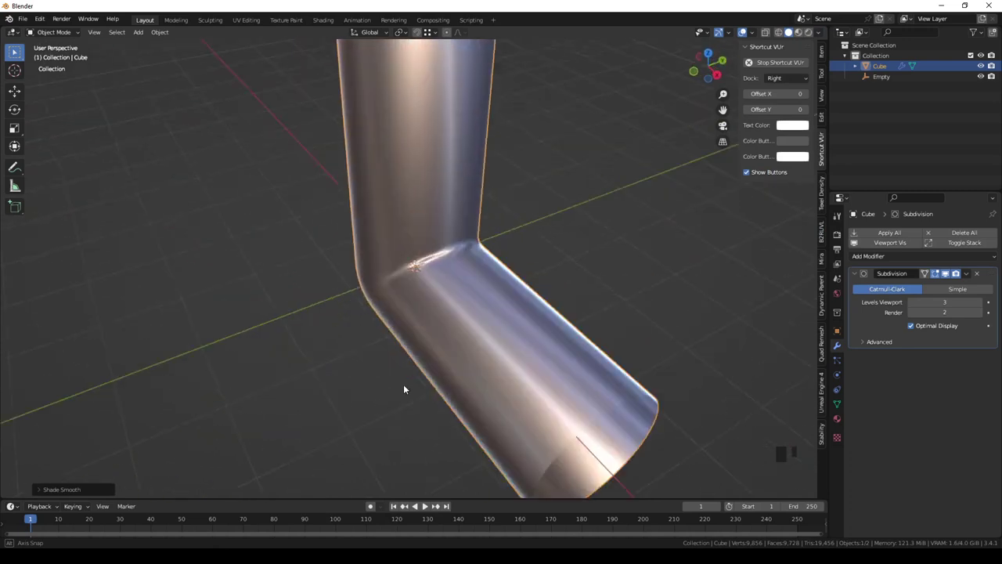
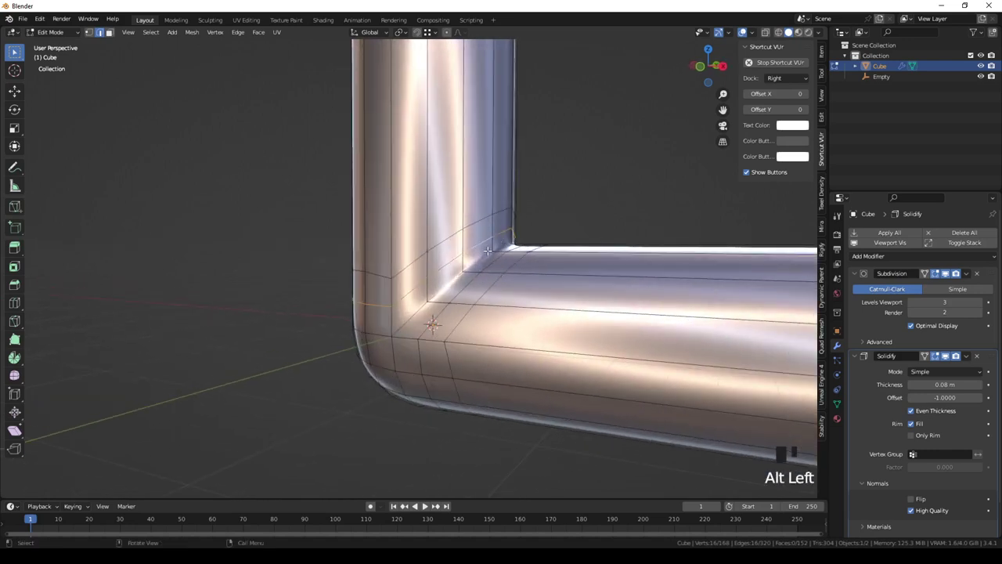
# - Edge-slide the inner corner loop to tighten the bend's curve
pyautogui.press('g')
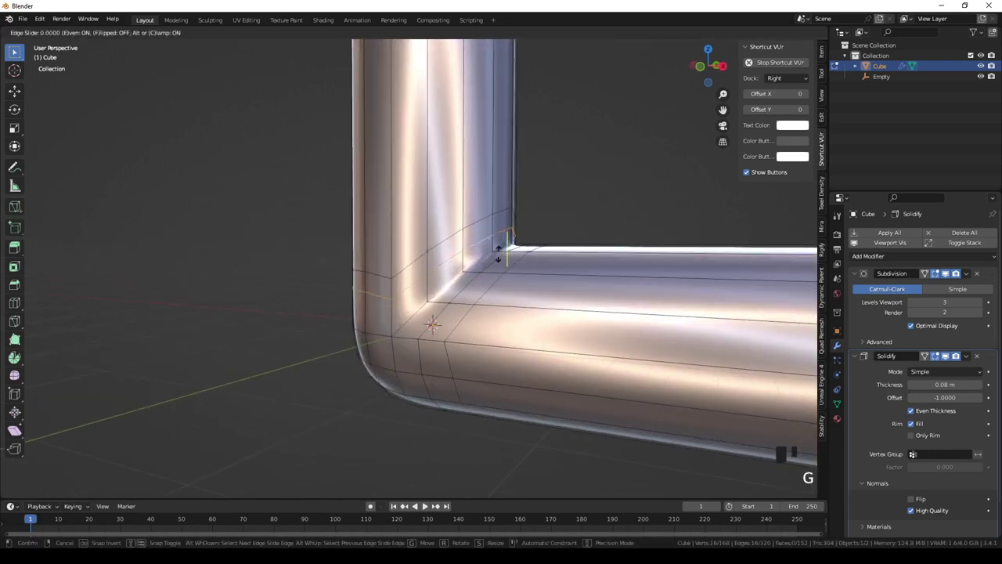